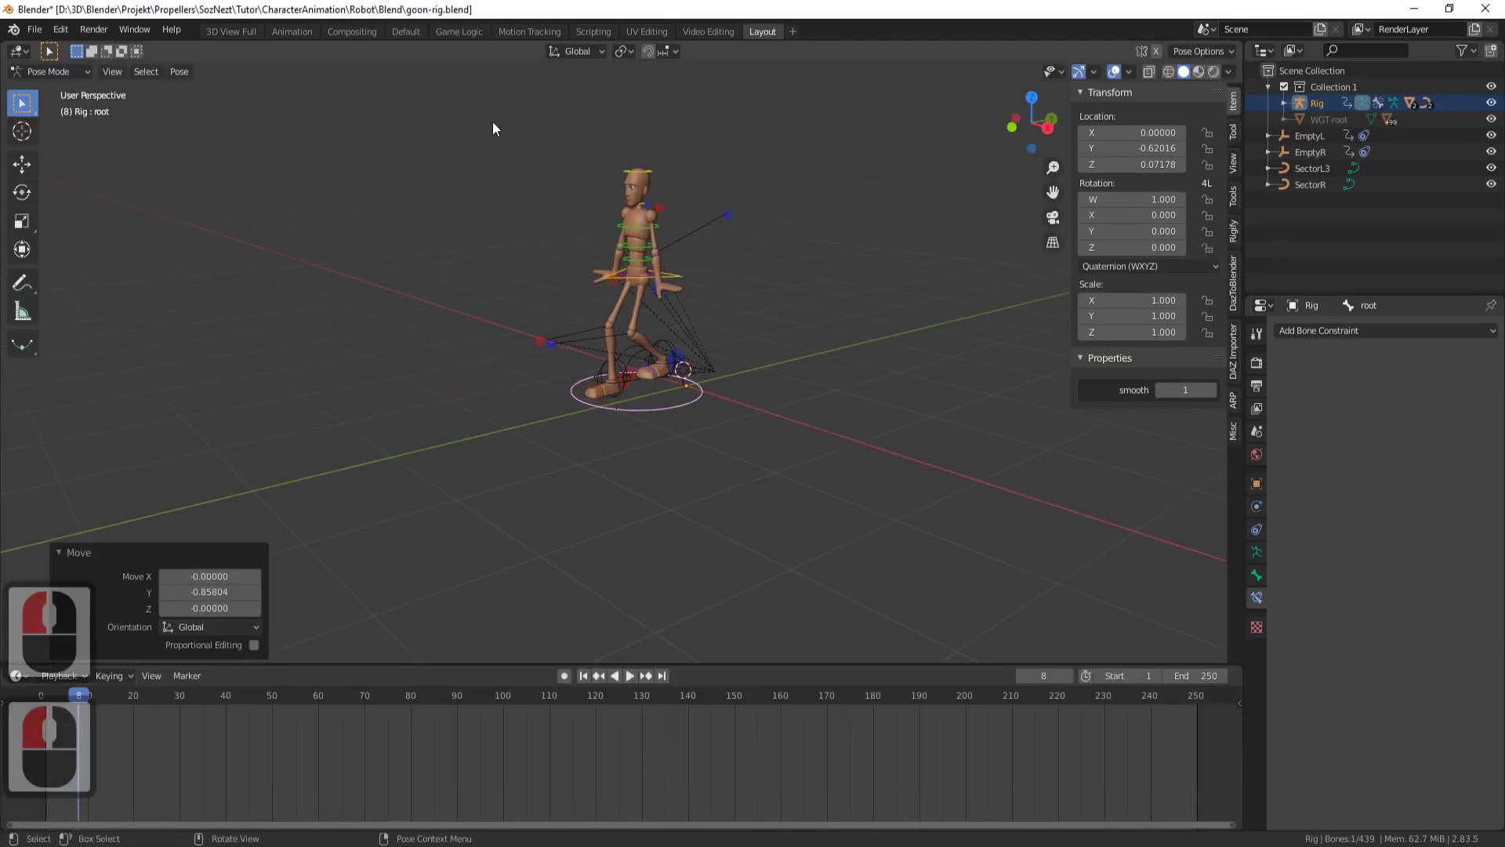
# Switch from the goon rig file to RobotOBJ.blend with the robot armature in Pose Mode
pyautogui.moveTo(893, 488); pyautogui.dragTo(871, 480)
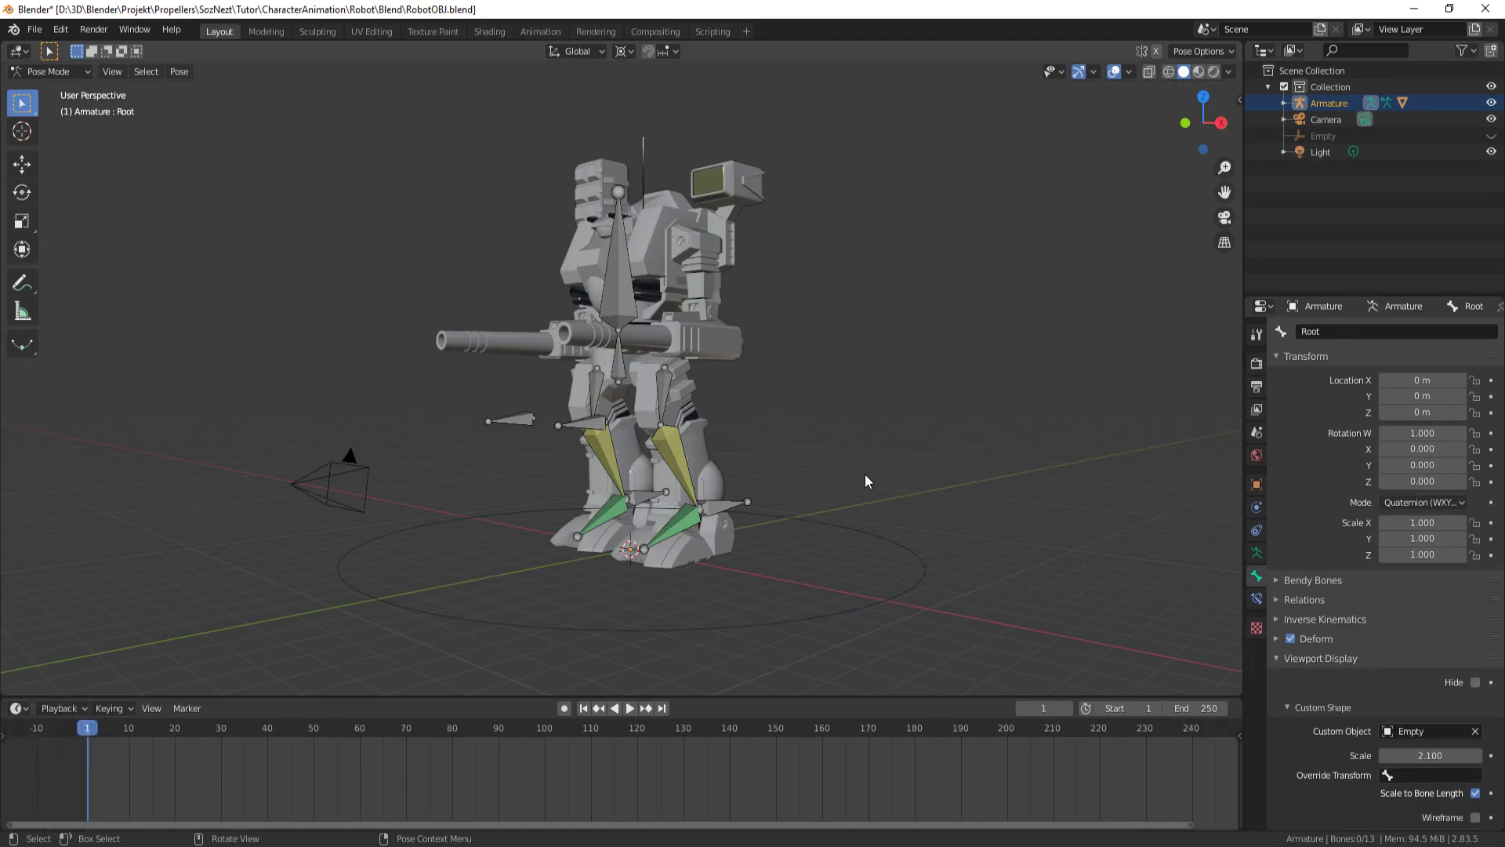
# Select the Root bone via its large circular custom shape around the robot's feet
pyautogui.moveTo(721, 514); pyautogui.dragTo(629, 290)
pyautogui.moveTo(926, 583); pyautogui.dragTo(718, 192)
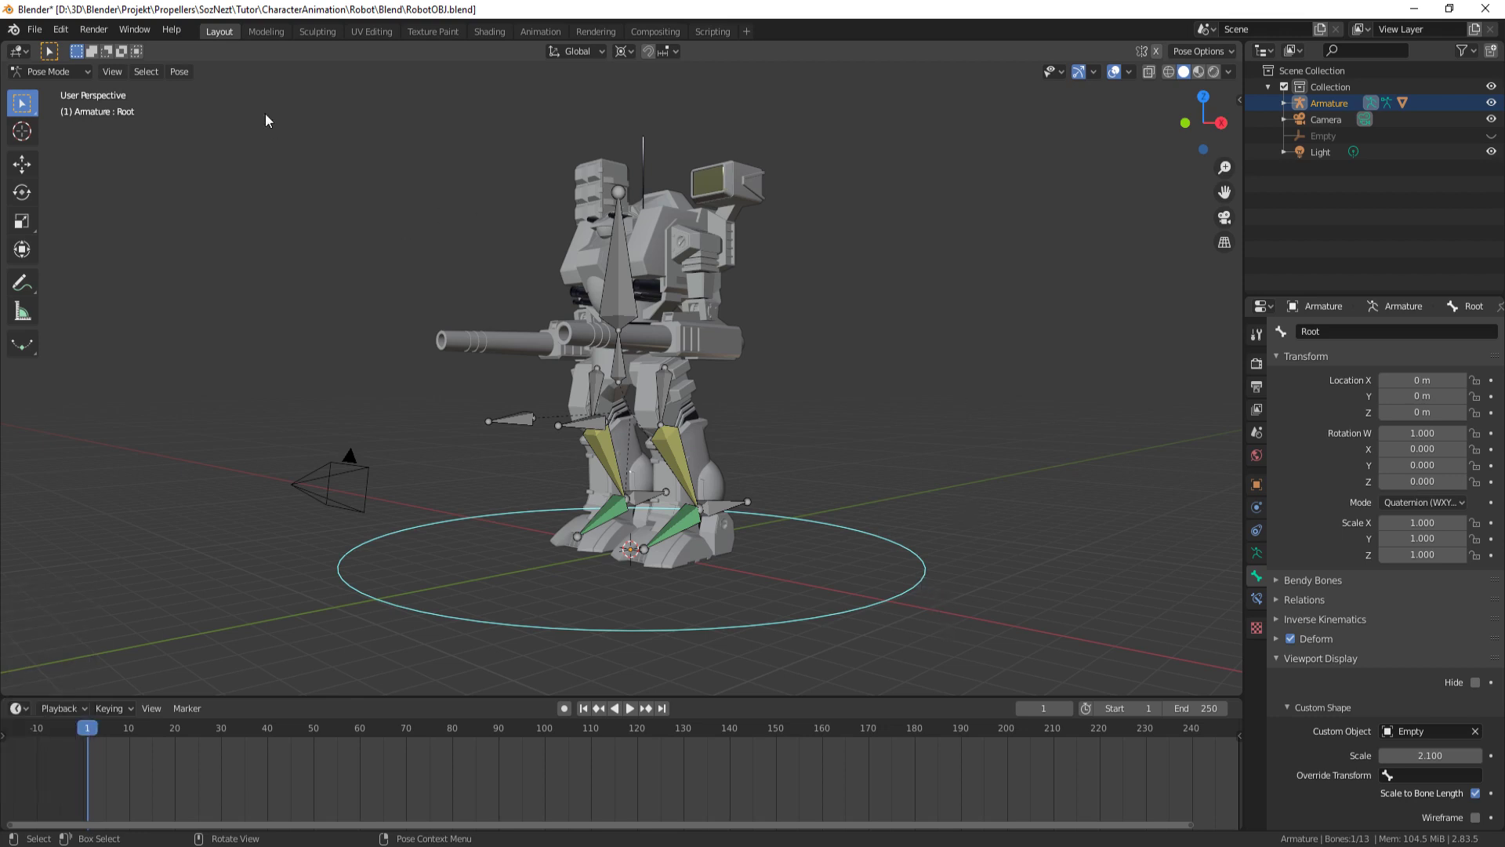
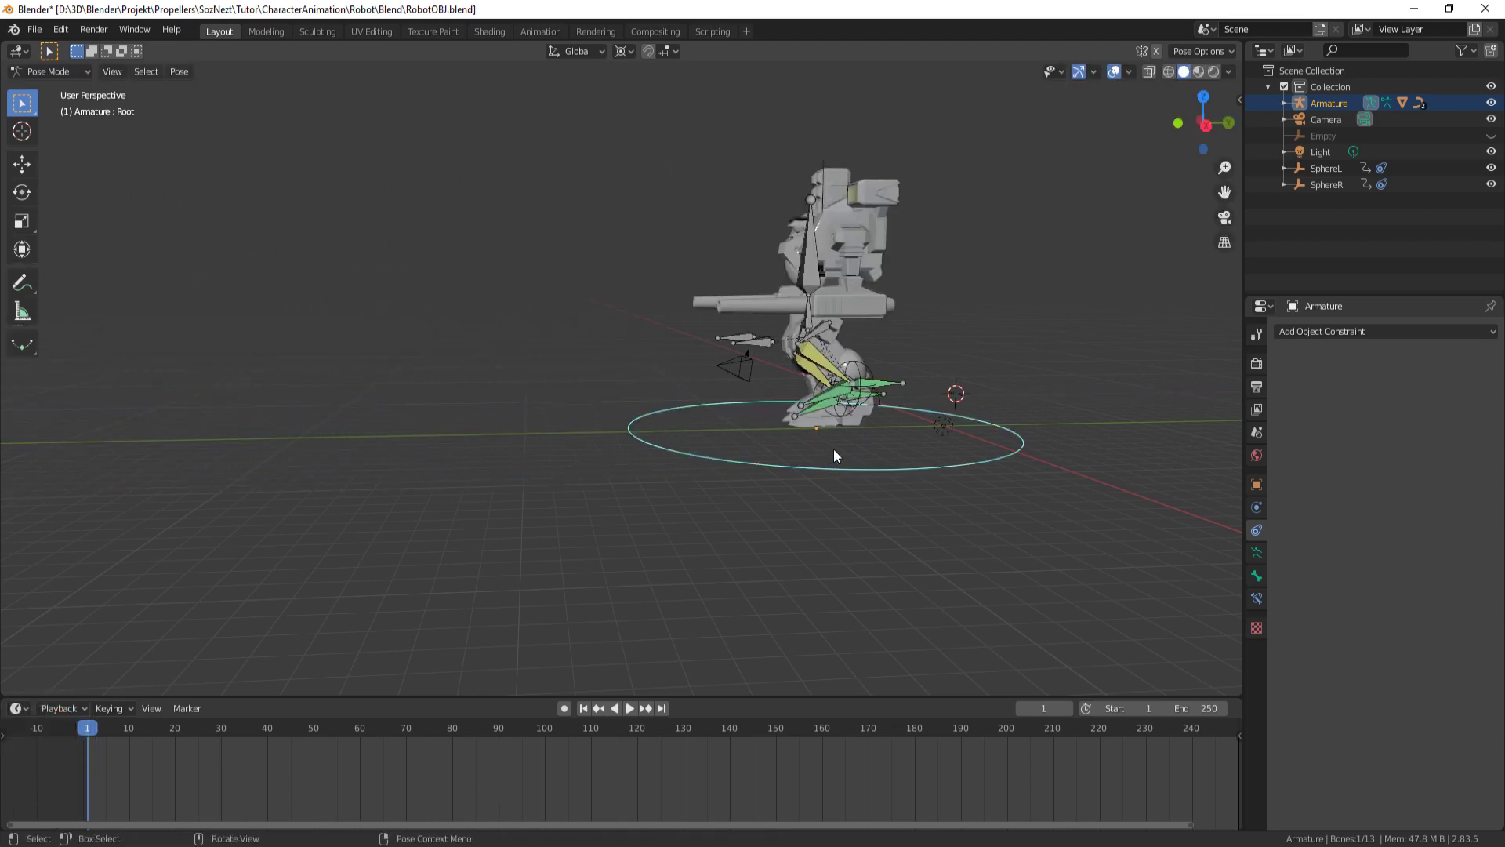
# Select the hip bone and limit its Copy Location constraint to the Z axis only
pyautogui.middleClick(706, 345)
pyautogui.click(655, 321)
pyautogui.moveTo(1267, 601); pyautogui.dragTo(1391, 398)
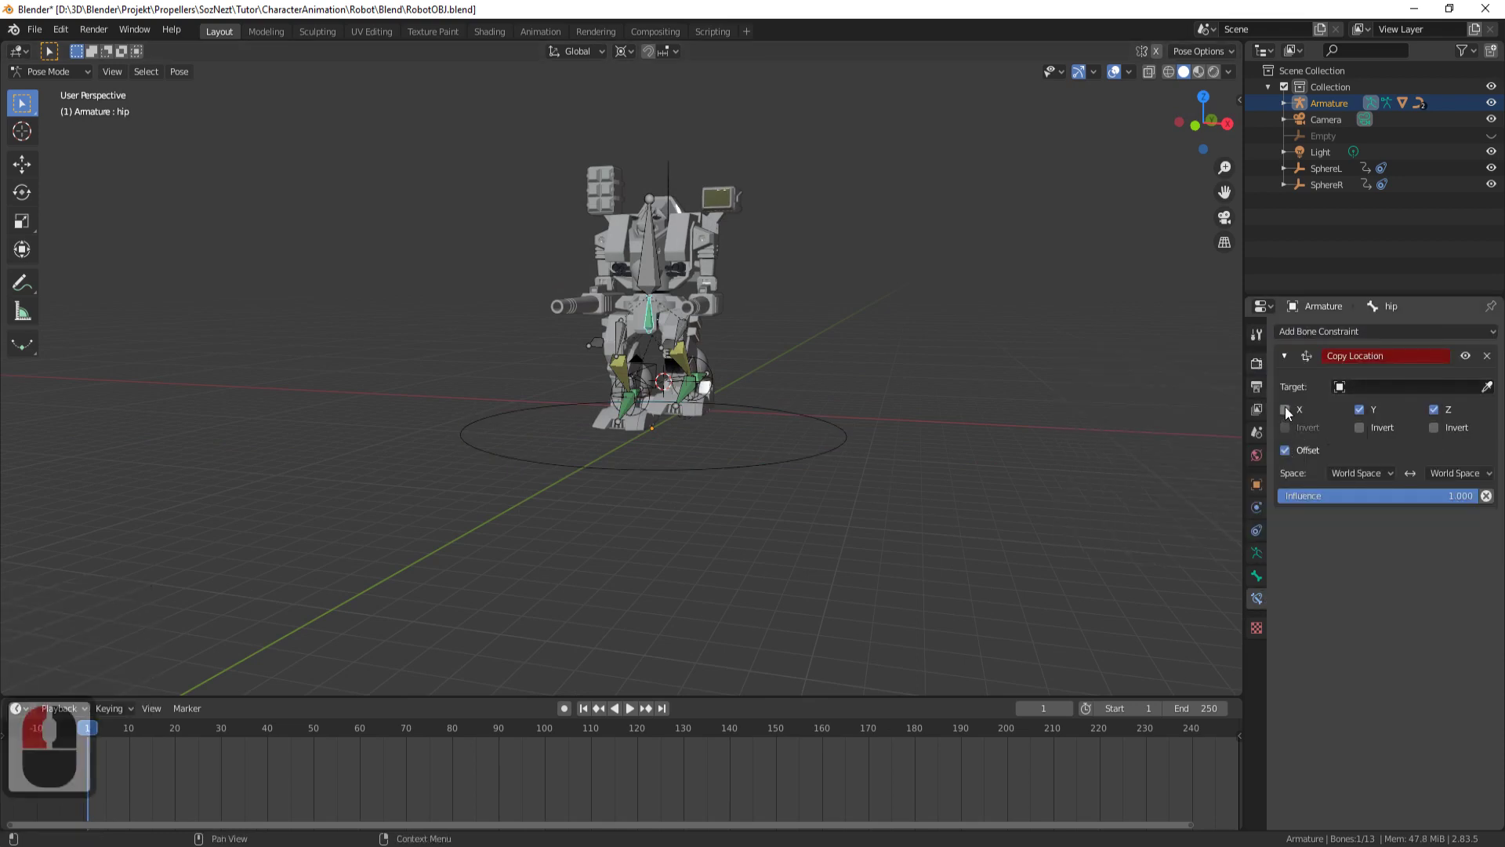